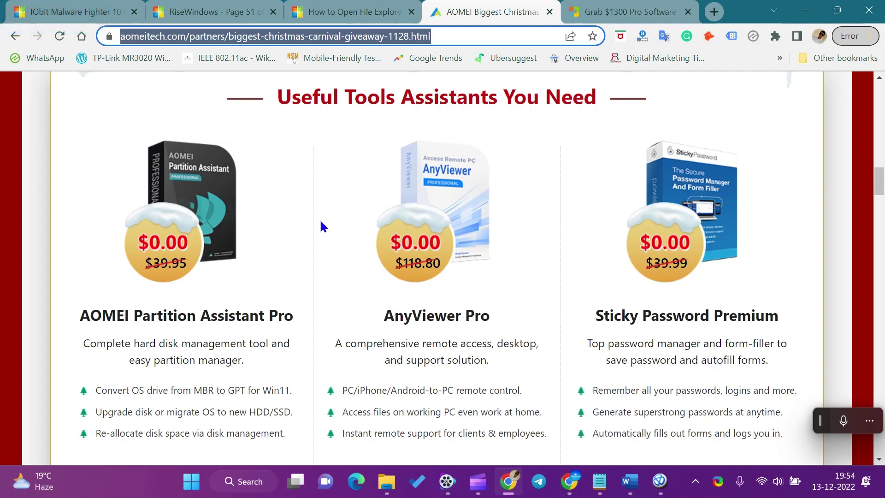
Step: Highlight the AOMEI Partition Assistant Pro name and description, revealing the three free offers' Get it Now links
click(118, 307)
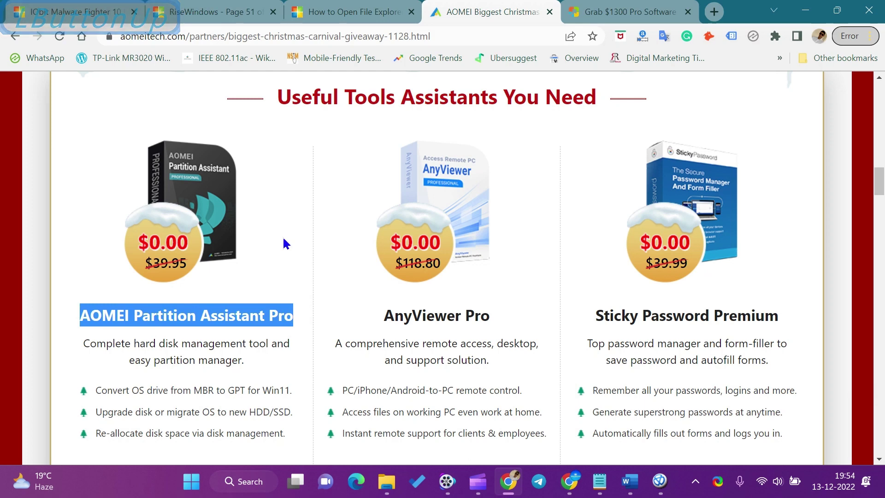
scroll(down, 3)
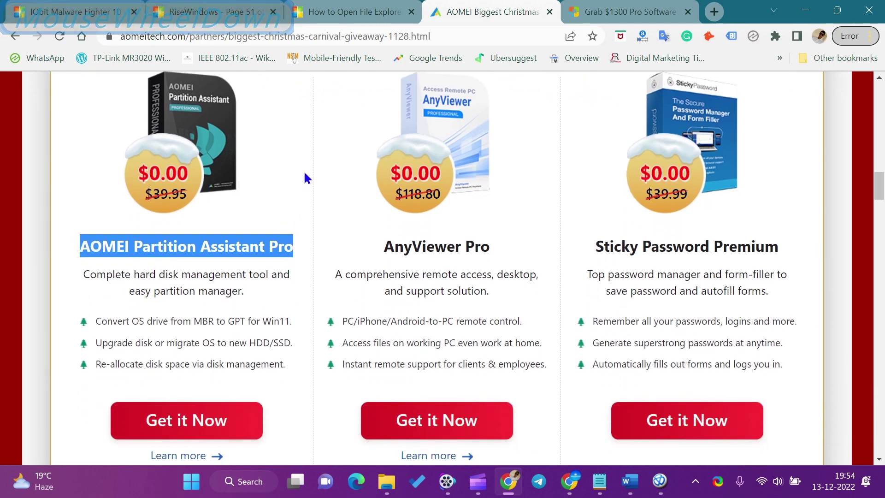
scroll(down, 3)
scroll(up, 3)
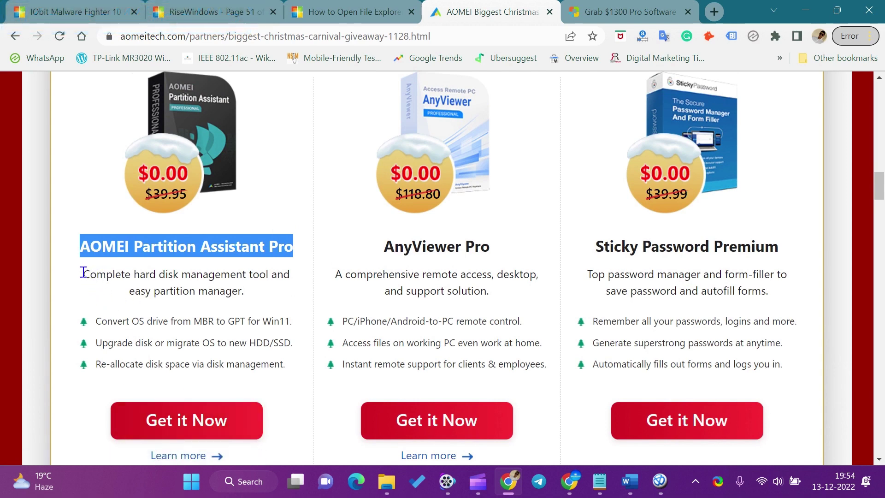
click(87, 271)
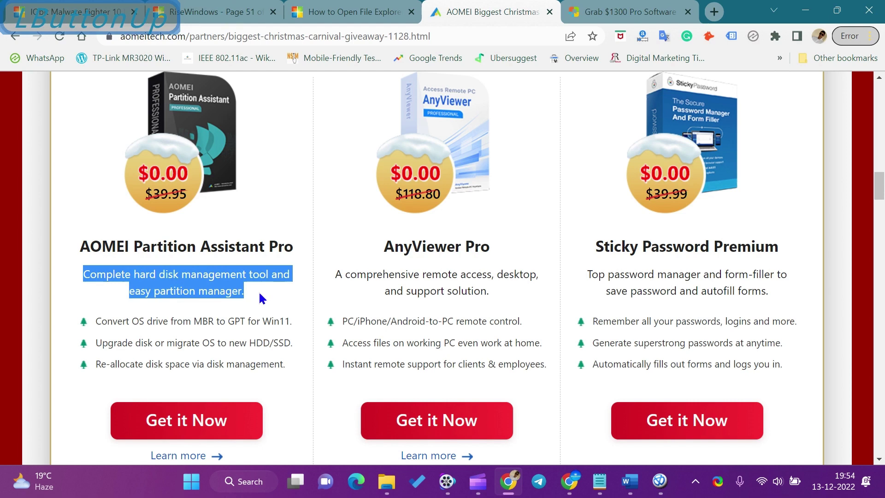
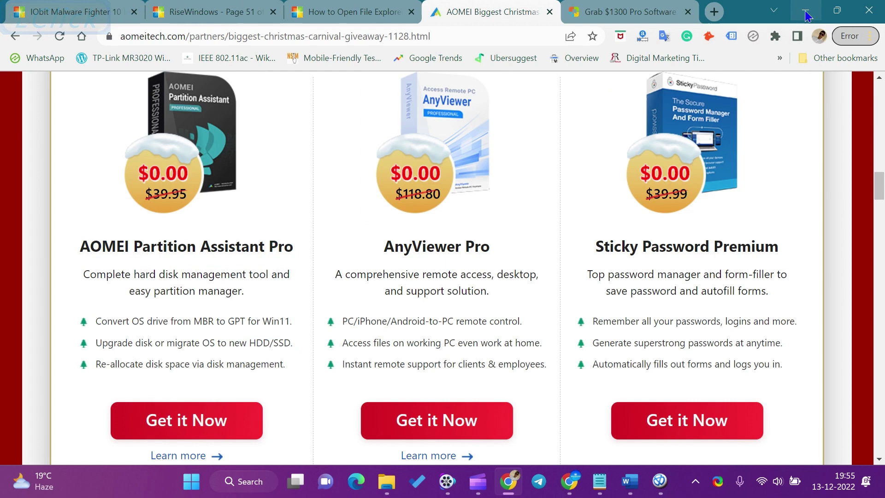
Step: Minimize the Chrome window so the desktop is showing
click(810, 12)
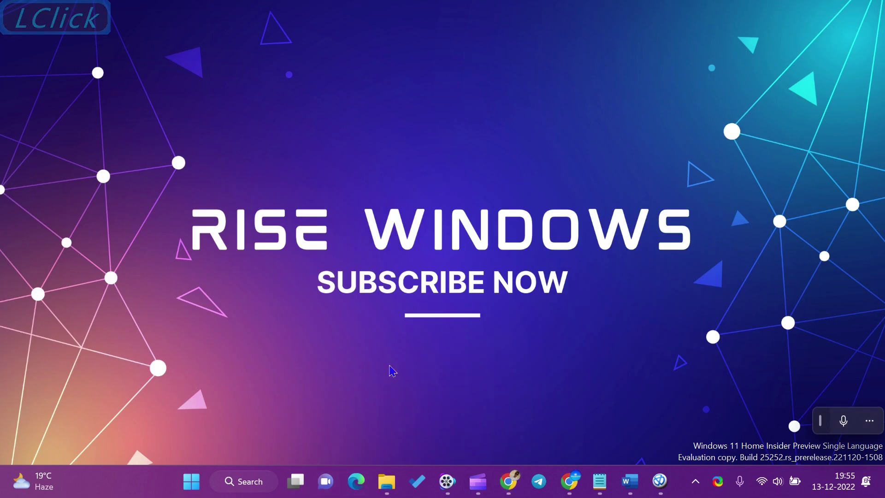